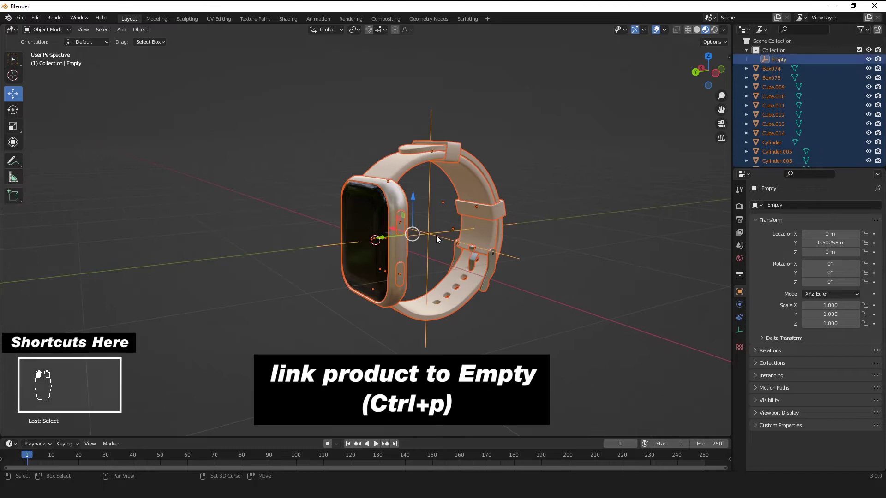
Step: Parent the watch parts to the Empty, undoing accidental rotate and move attempts
key("ctrl+p")
left_click_drag(650, 263, 441, 247)
key("r")
key("ctrl+z")
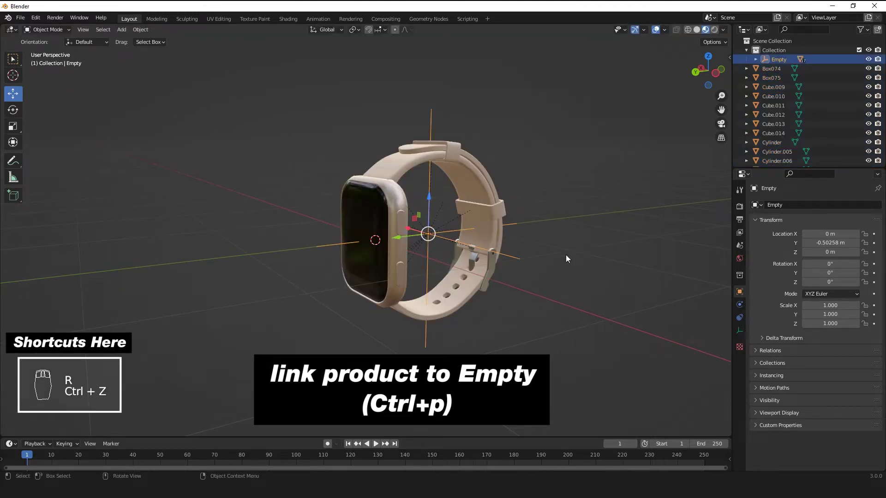
key("g")
key("ctrl+z")
left_click_drag(544, 243, 447, 236)
Step: Add a plane under the watch and scale it up into a large ground surface
left_click_drag(127, 31, 417, 249)
key("e")
left_click_drag(549, 255, 740, 92)
key("s")
key("s")
left_click_drag(741, 92, 125, 35)
left_click_drag(125, 35, 145, 57)
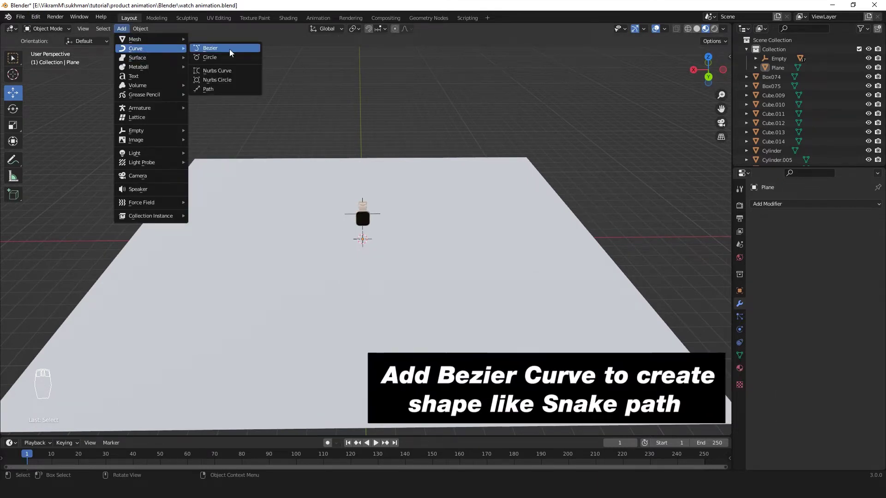
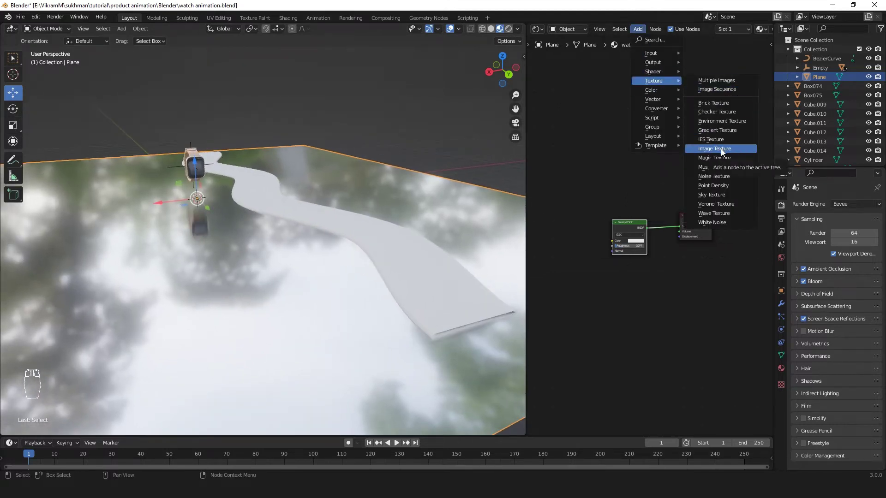
Step: Add a noise texture with Texture Coordinate and Mapping nodes driving the water's bump
left_click(597, 225)
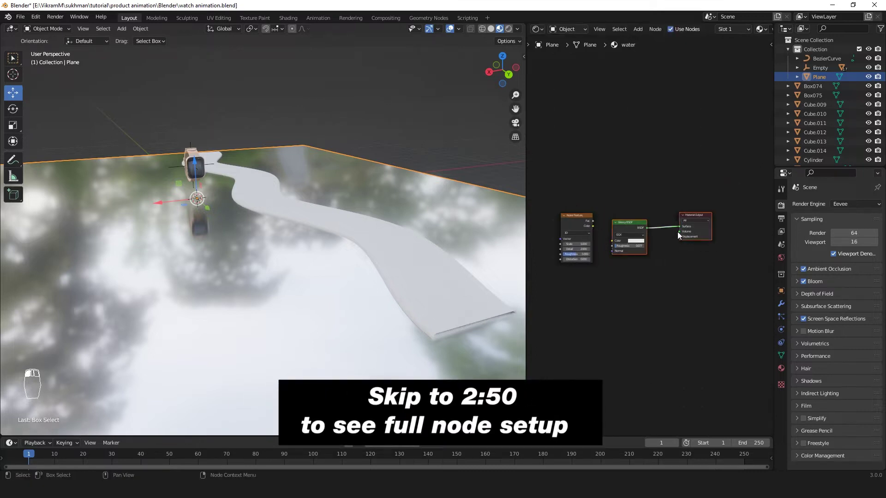
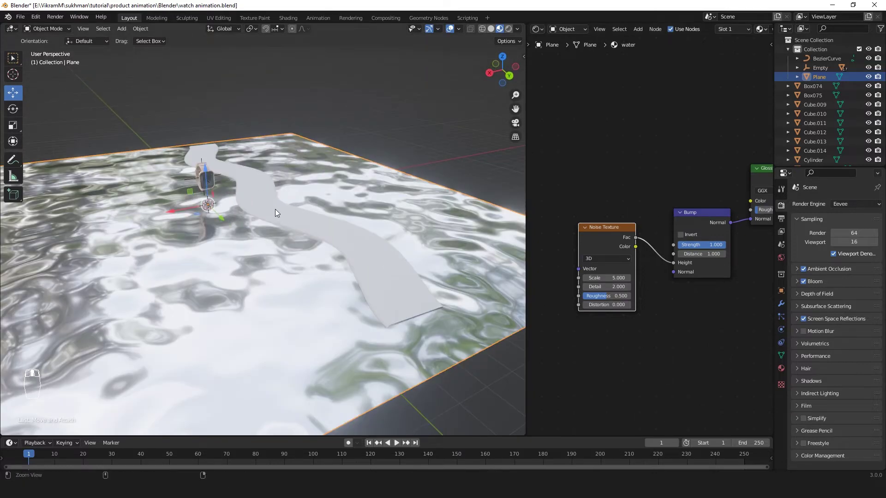
key("ctrl+t")
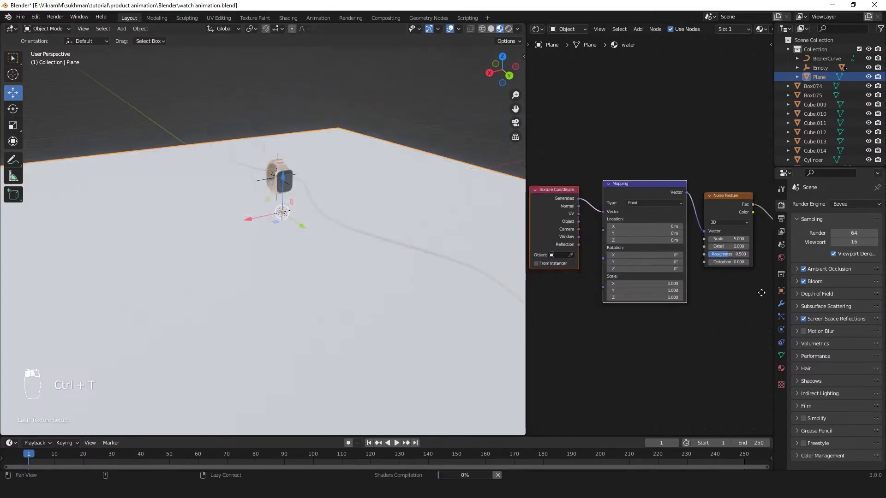
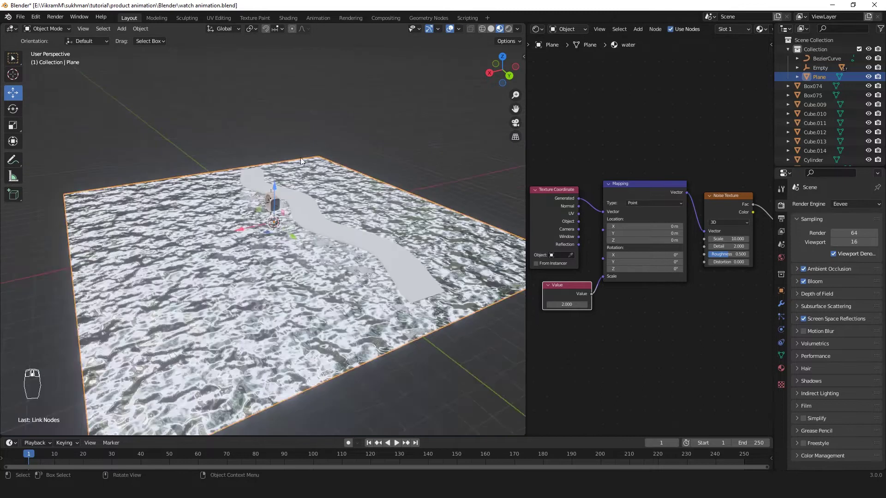
middle_click(465, 156)
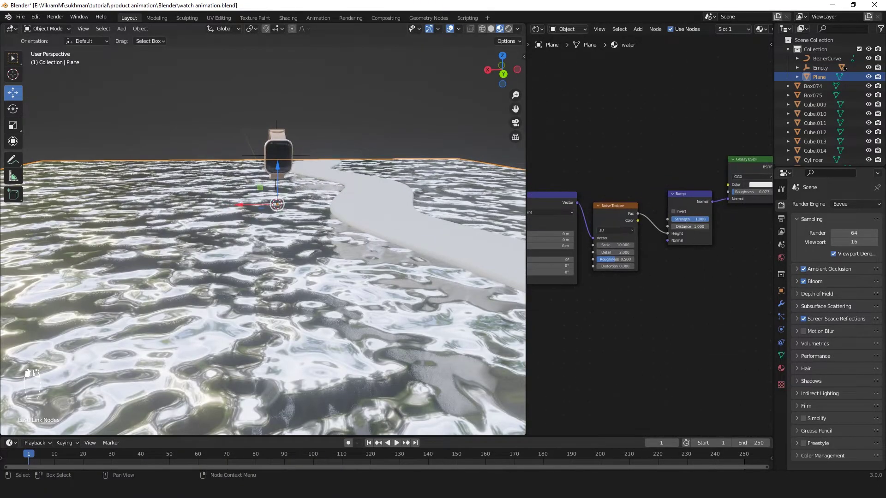
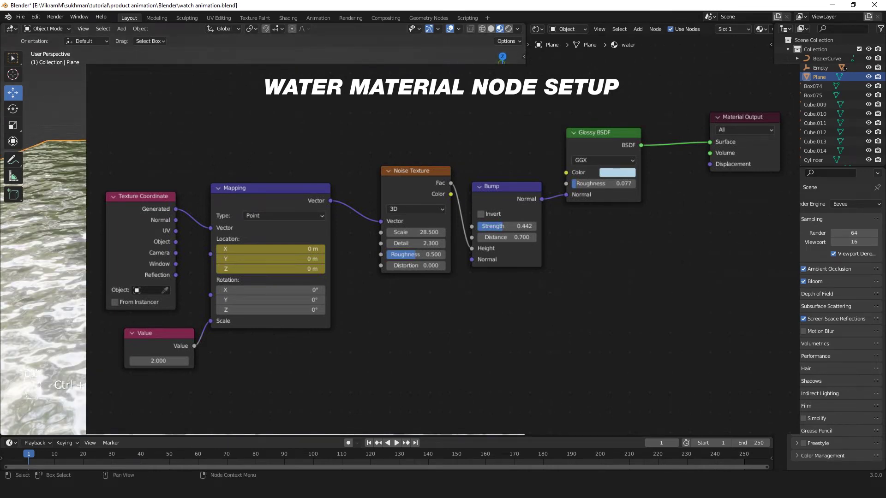
Step: Undo the last change before starting the winding path's gradient material
key("ctrl+z")
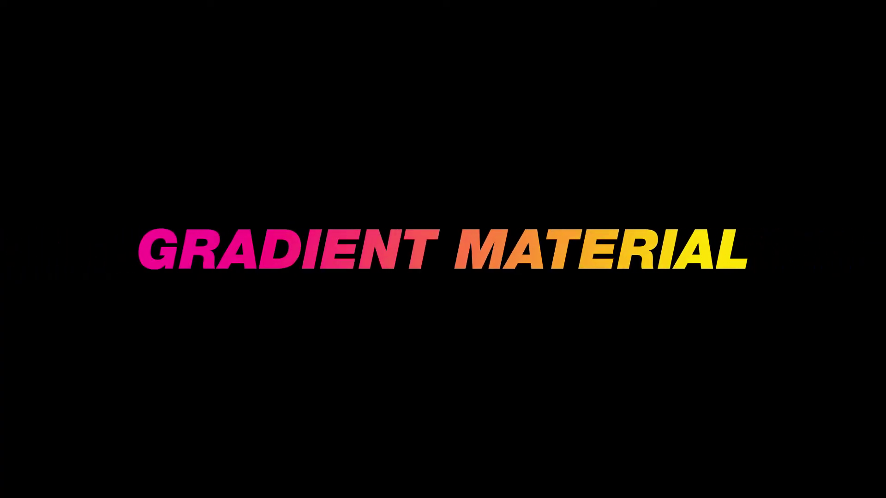
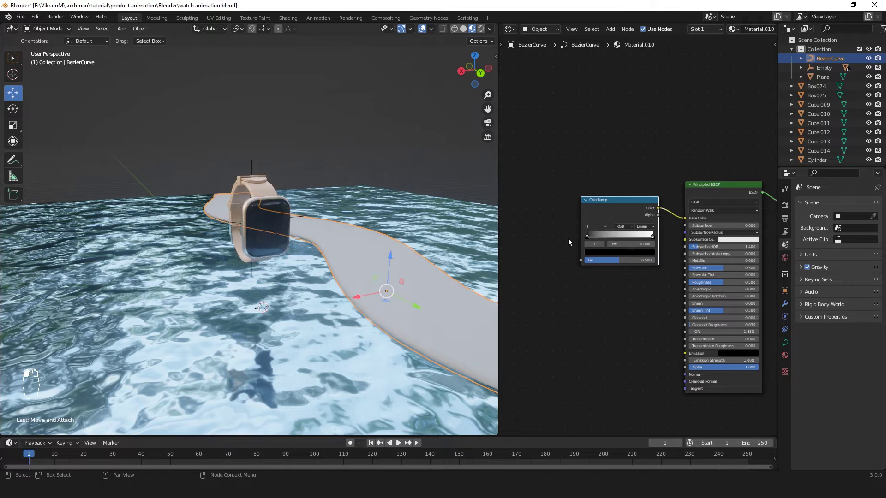
Step: Feed a mapped gradient texture into the path's colour ramp and set a stop to cyan
key("ctrl+t")
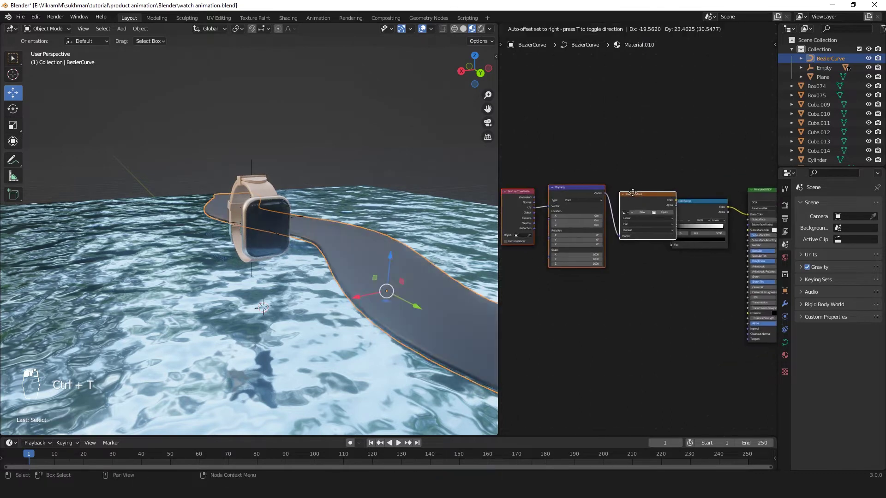
key("Delete")
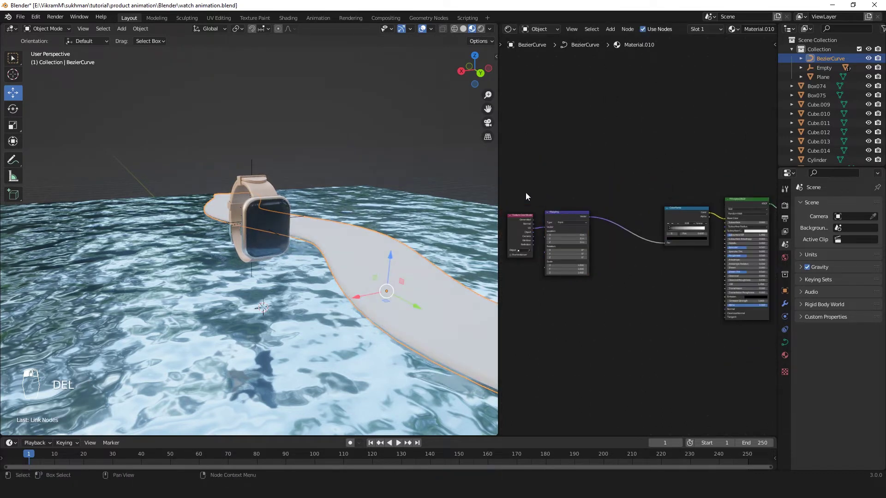
left_click(569, 209)
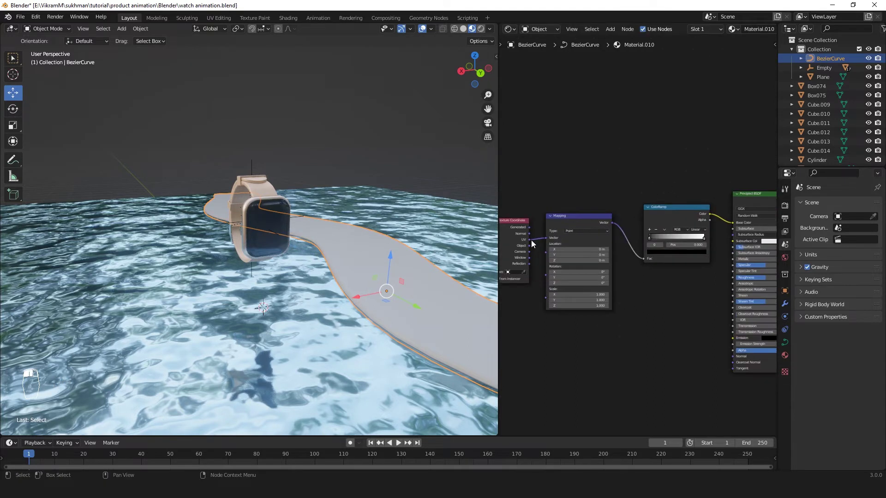
left_click(532, 250)
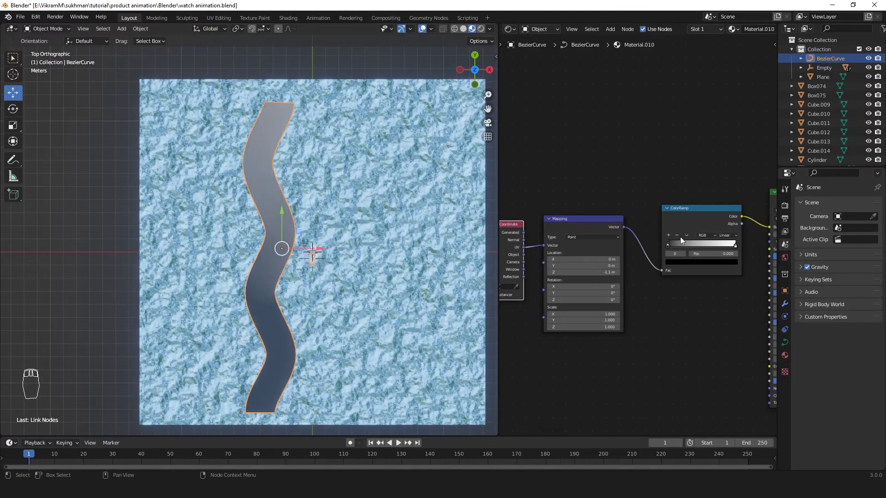
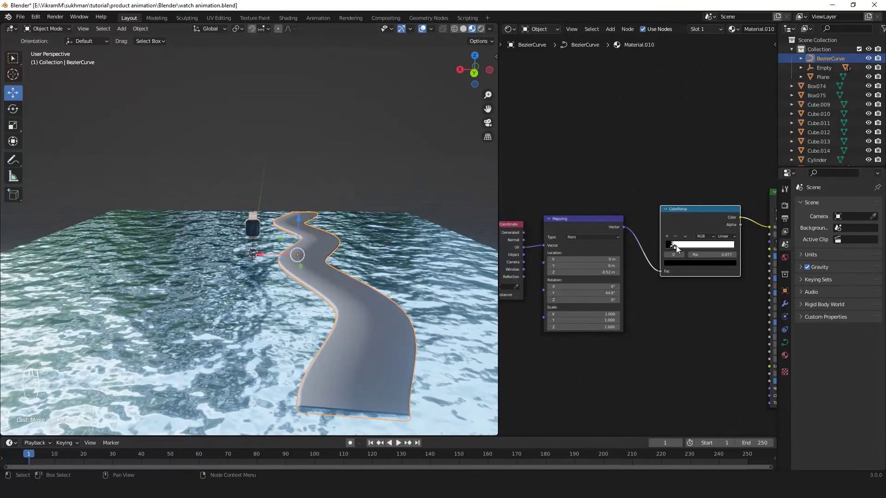
left_click_drag(665, 250, 669, 253)
left_click_drag(670, 249, 688, 197)
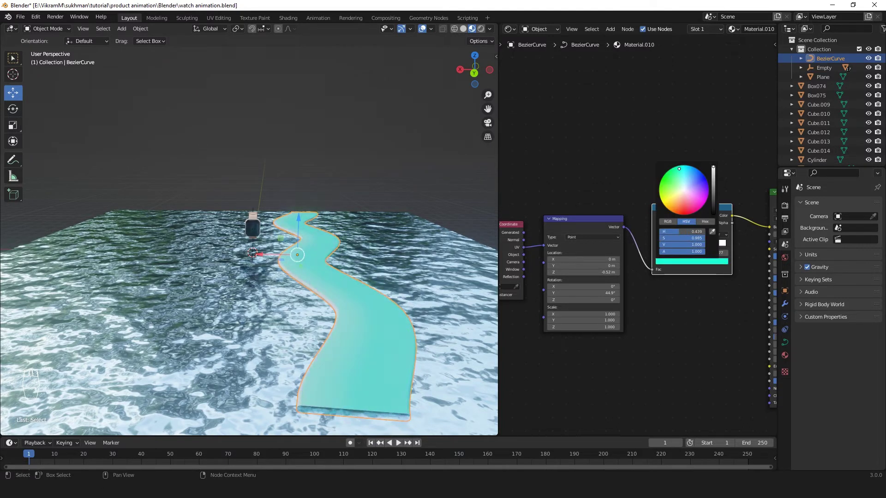
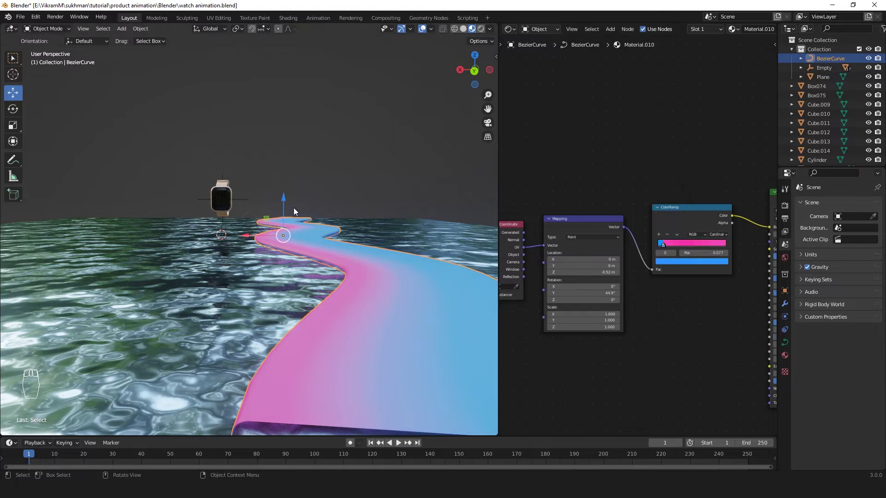
Step: Flip the path's gradient colours and duplicate the path sideways as a second ribbon
left_click(320, 193)
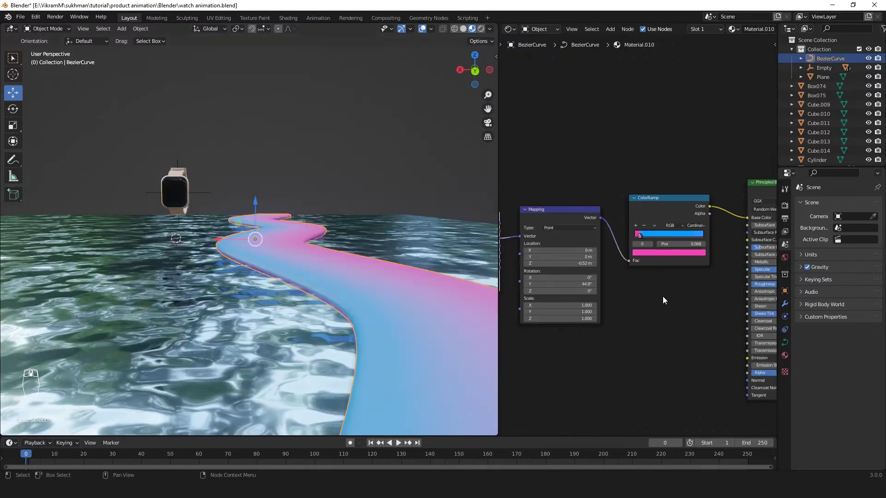
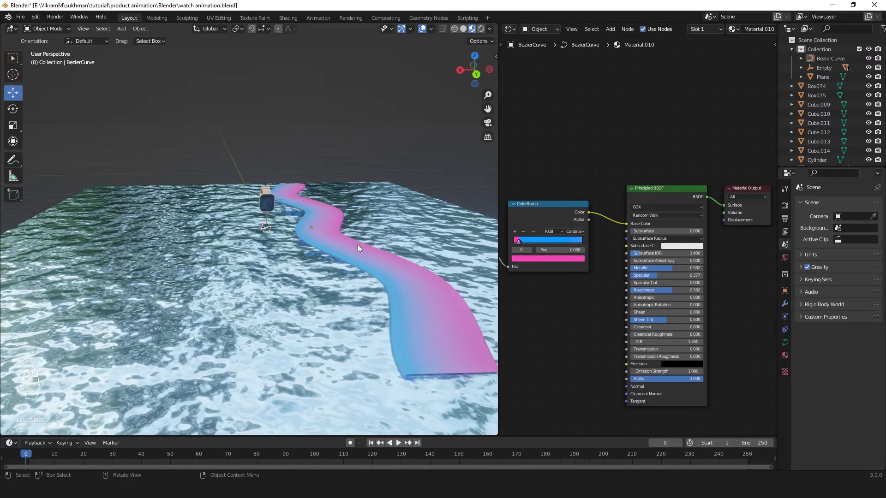
left_click(294, 235)
key("shift+d")
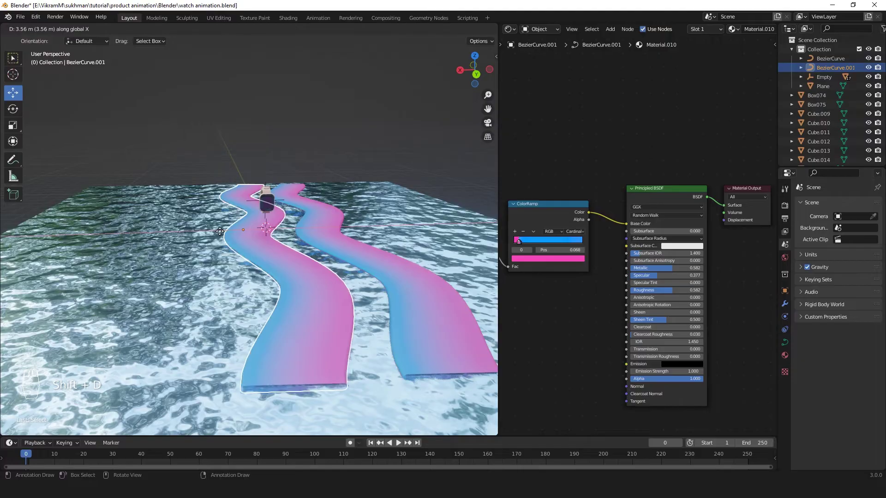
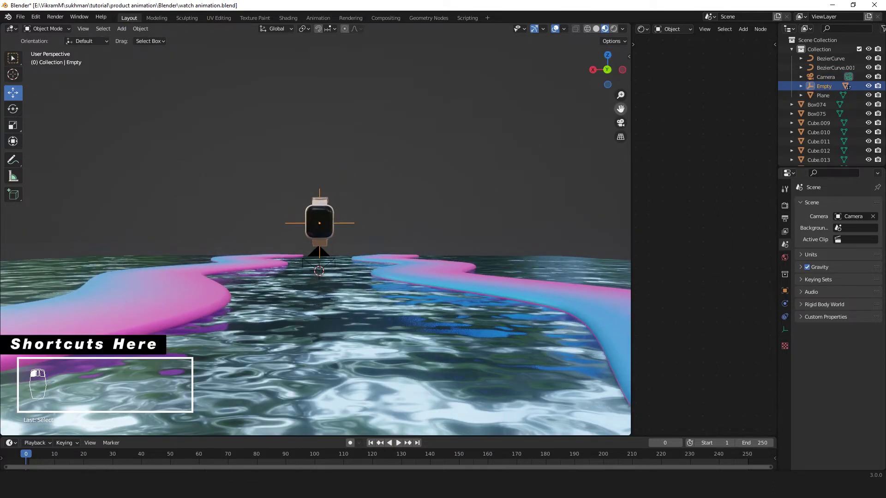
Step: Lower the Empty with the watch and align the camera to the current view
key("g")
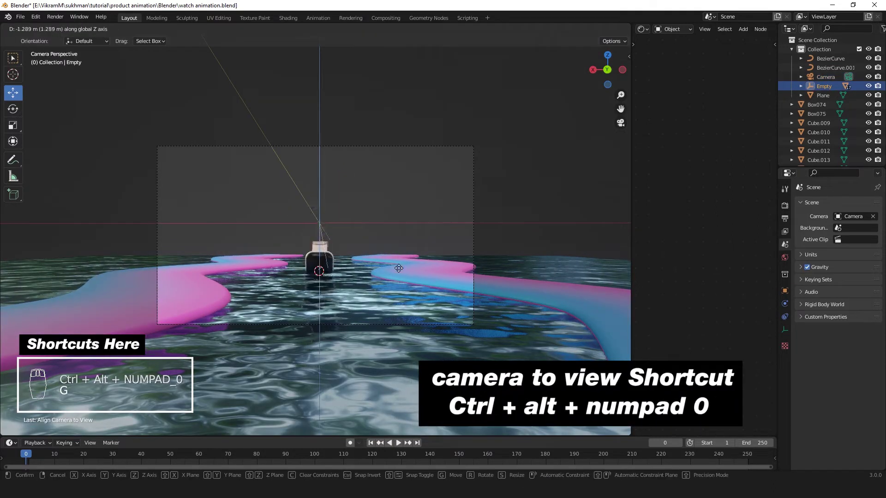
key("ctrl+z")
left_click_drag(396, 152, 402, 189)
key("KP_0")
key("g")
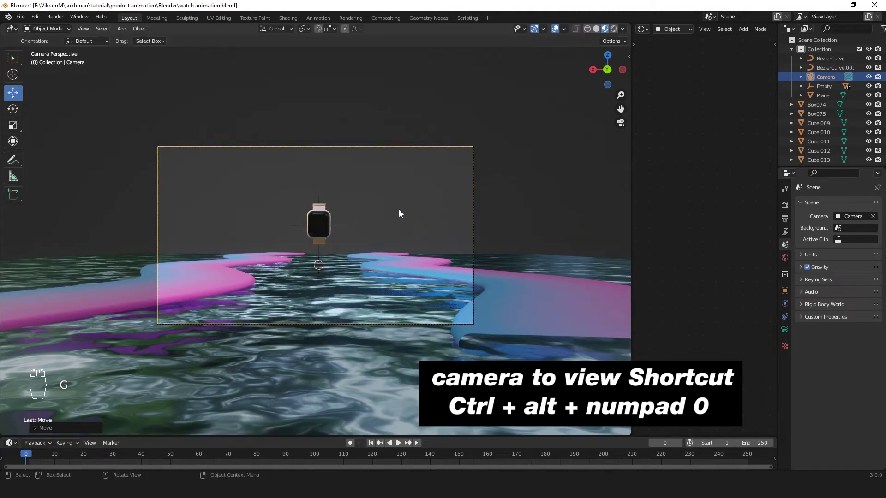
Step: Move the camera's Empty closer so the watch fills more of the frame
left_click(348, 229)
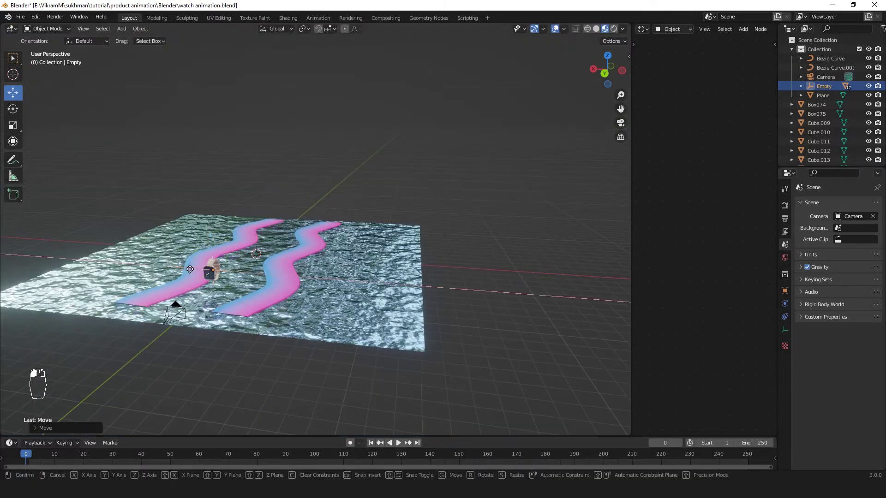
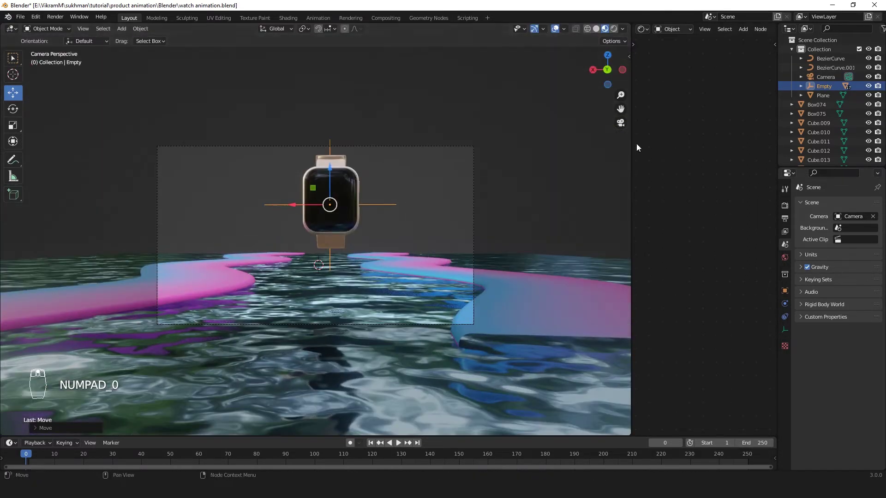
key("g")
key("g")
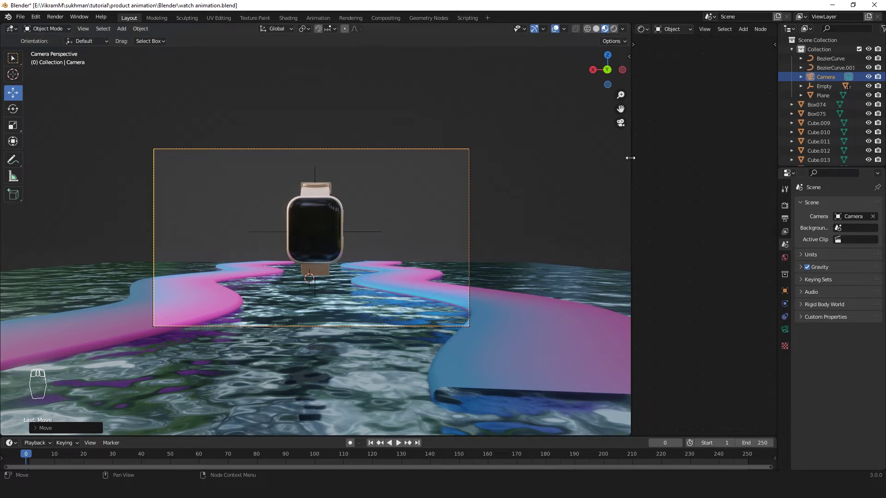
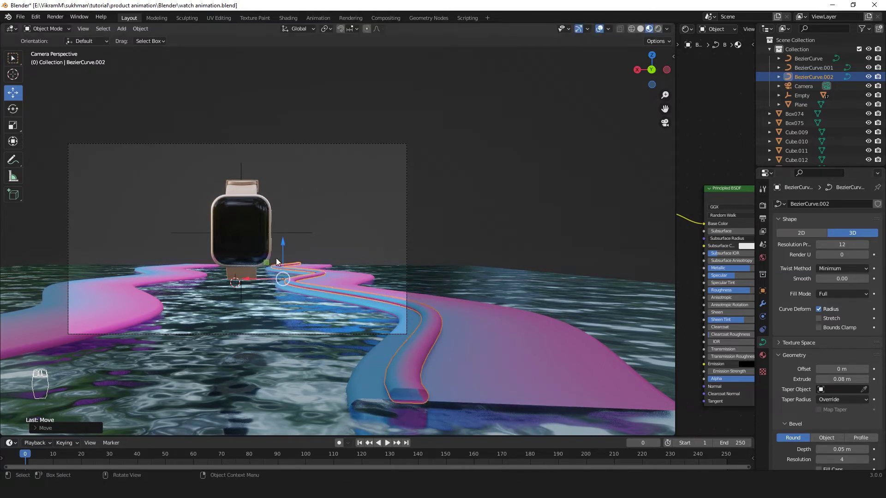
Step: Widen the Shader Editor to inspect the third curve's gradient material nodes
left_click_drag(286, 249, 719, 34)
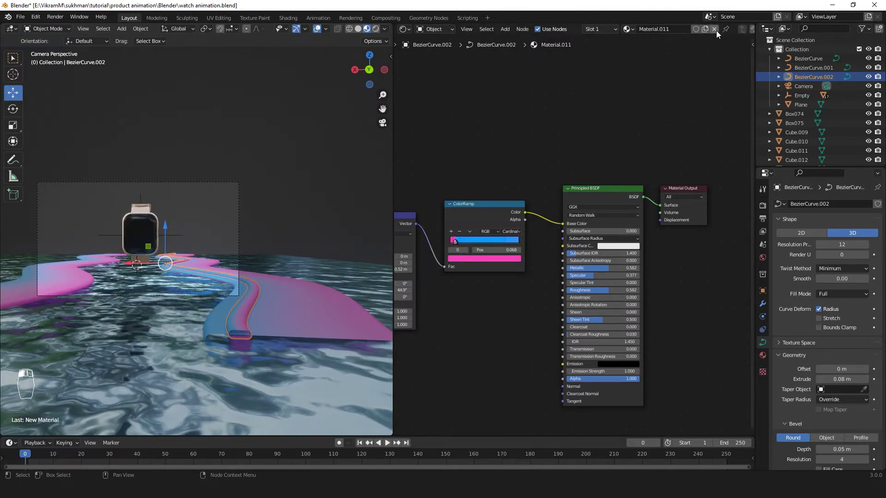
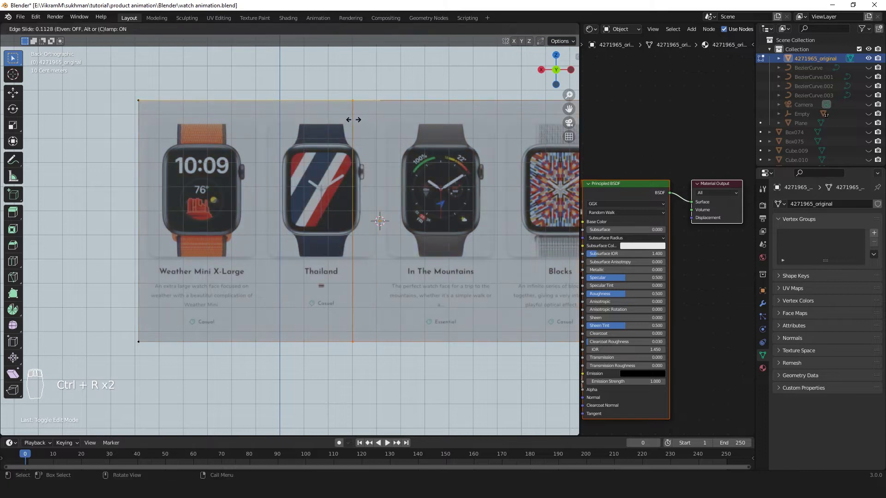
Step: Add loop cuts around the Thailand watch face on the reference image plane
key("ctrl+r")
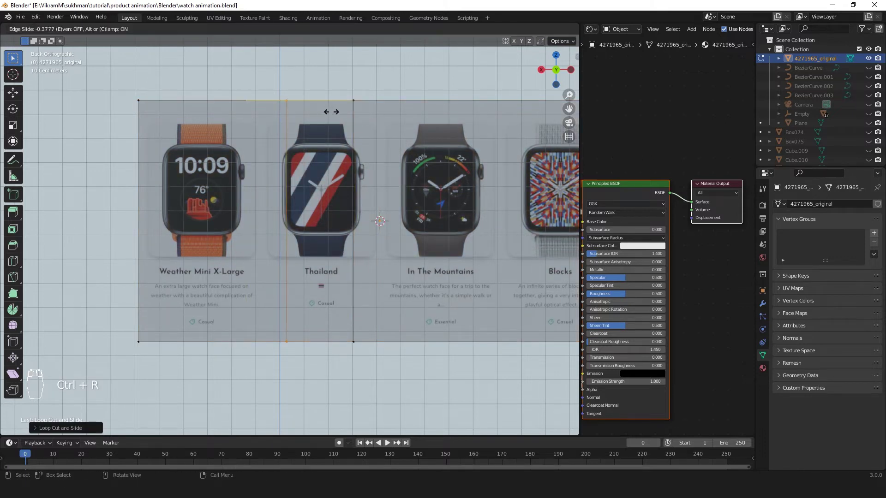
key("ctrl+r")
key("ctrl+r")
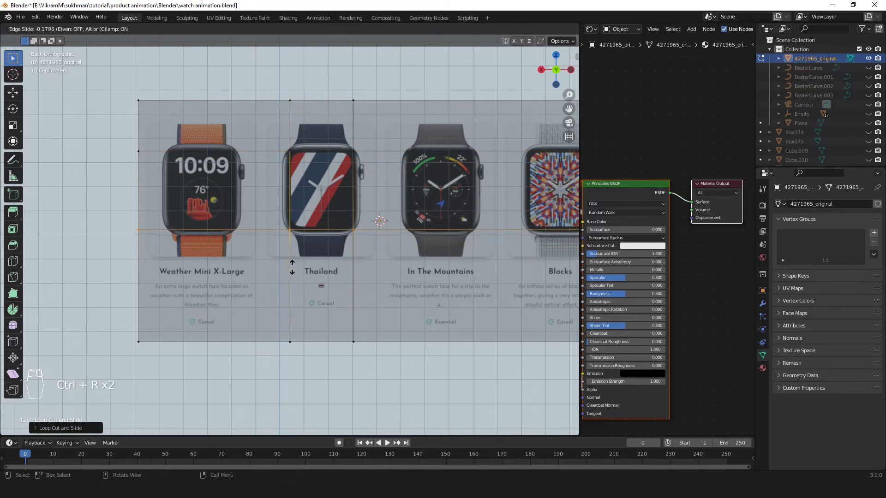
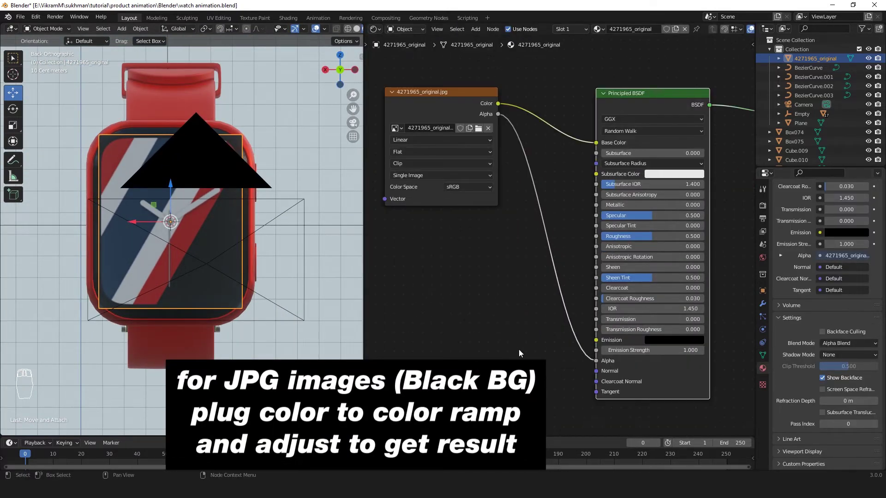
Step: Route the image colour through a colour ramp into Alpha and tune stops to hide black
left_click_drag(521, 352, 494, 45)
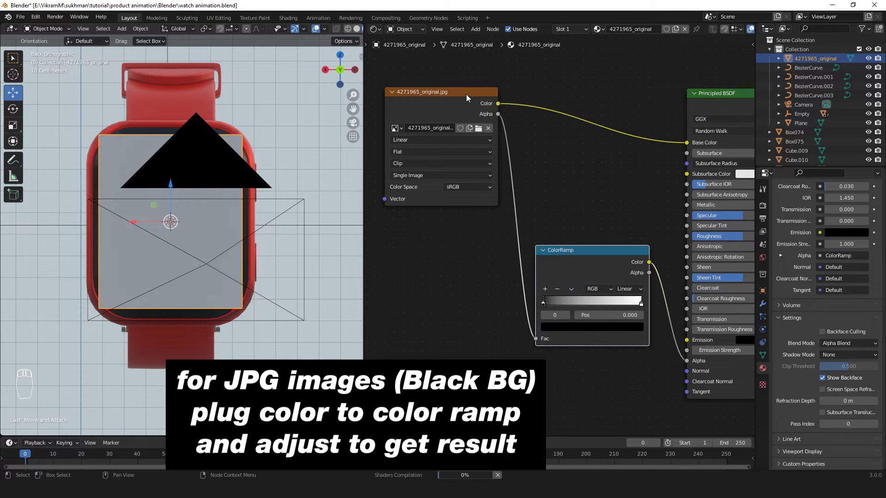
left_click_drag(455, 95, 548, 307)
left_click_drag(550, 309, 568, 307)
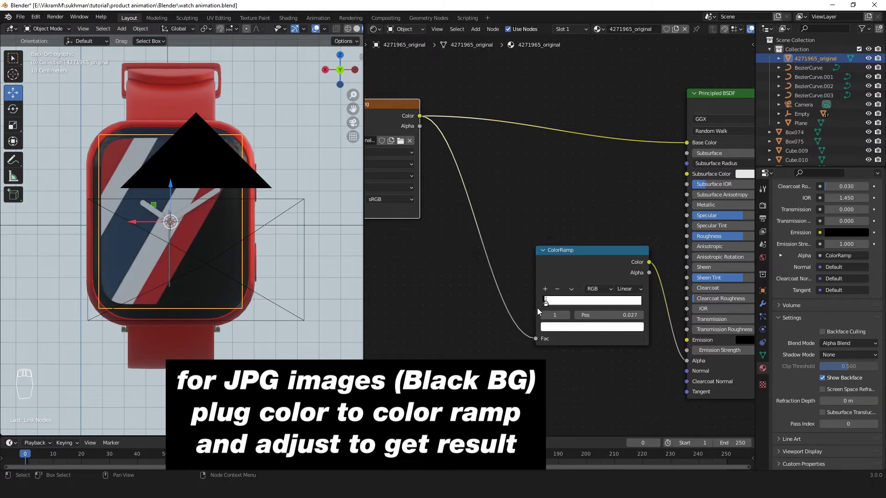
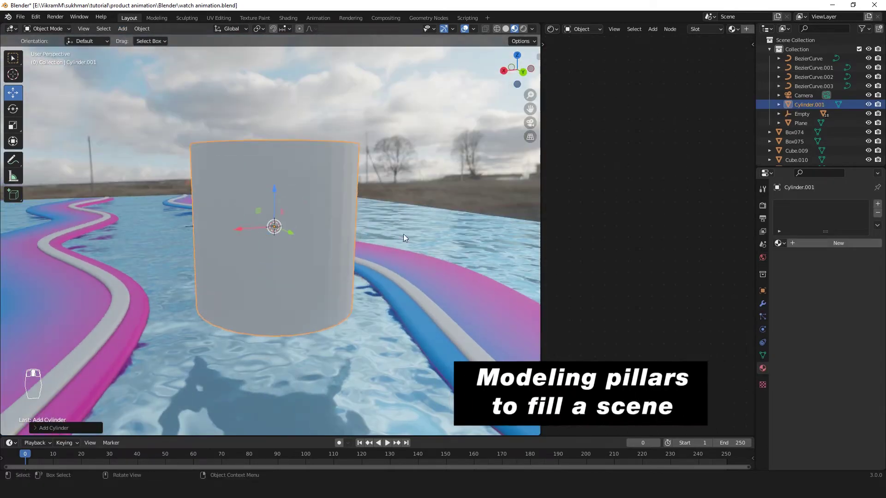
Step: Move the new cylinder onto the ribbon, cancelling an accidental rotation
key("s")
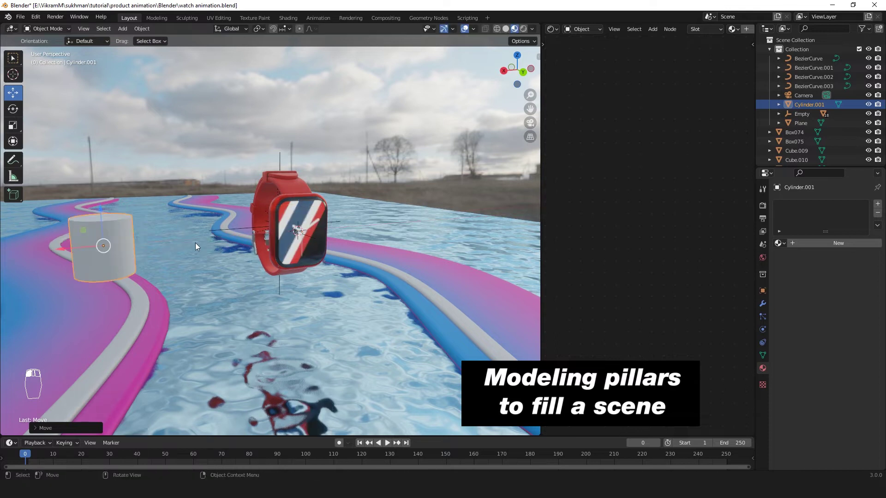
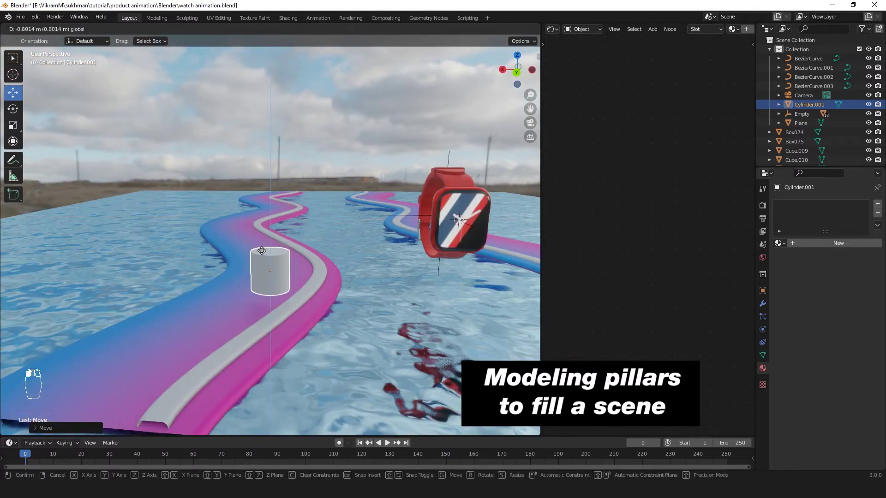
left_click_drag(301, 312, 350, 292)
key("s")
key("s")
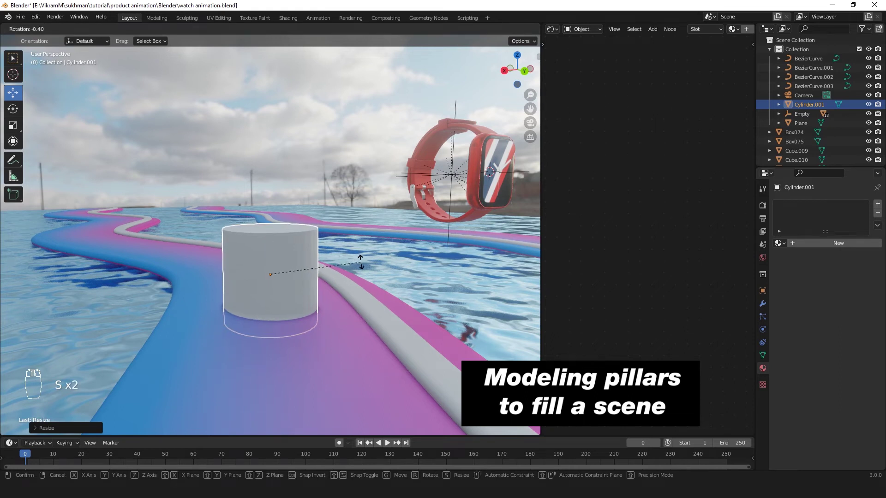
key("ctrl+z")
Step: Flatten the cylinder into a low disc and widen it as the pillar base
key("s")
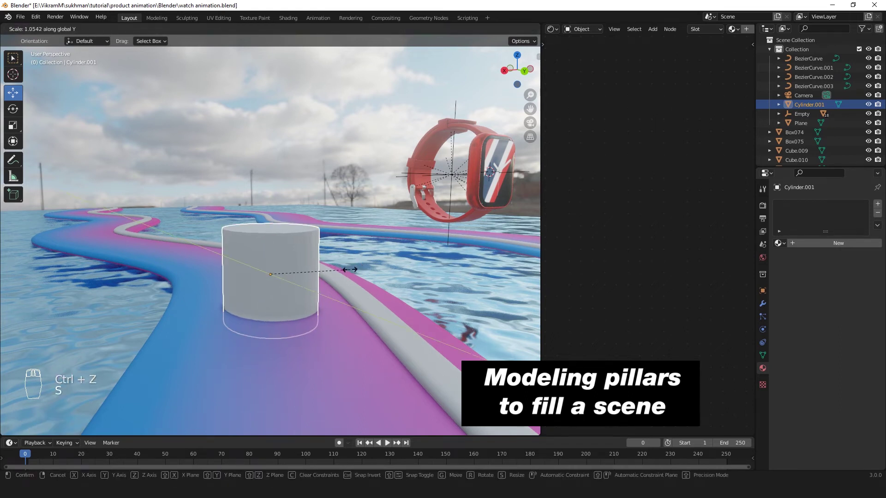
left_click(271, 254)
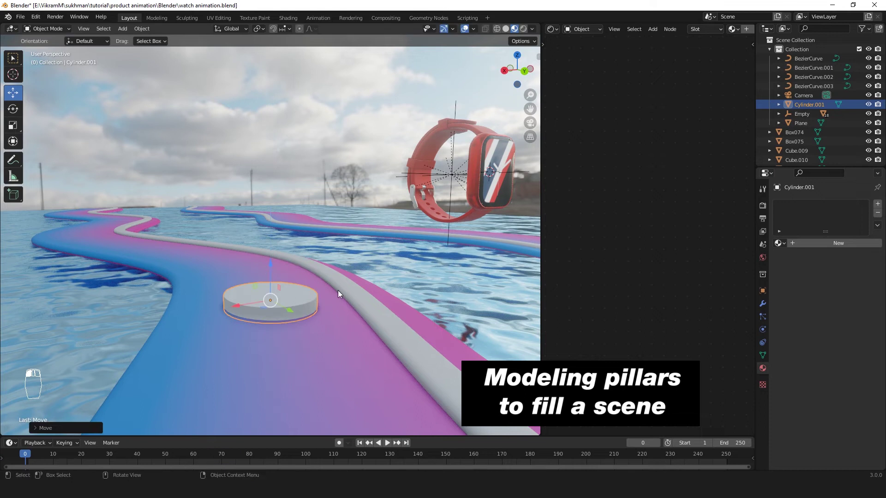
key("s")
middle_click(360, 300)
left_click(362, 322)
middle_click(345, 289)
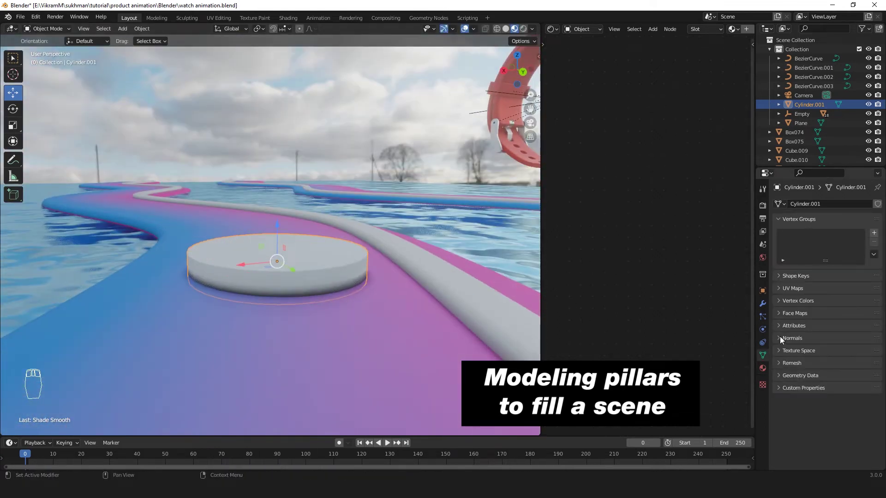
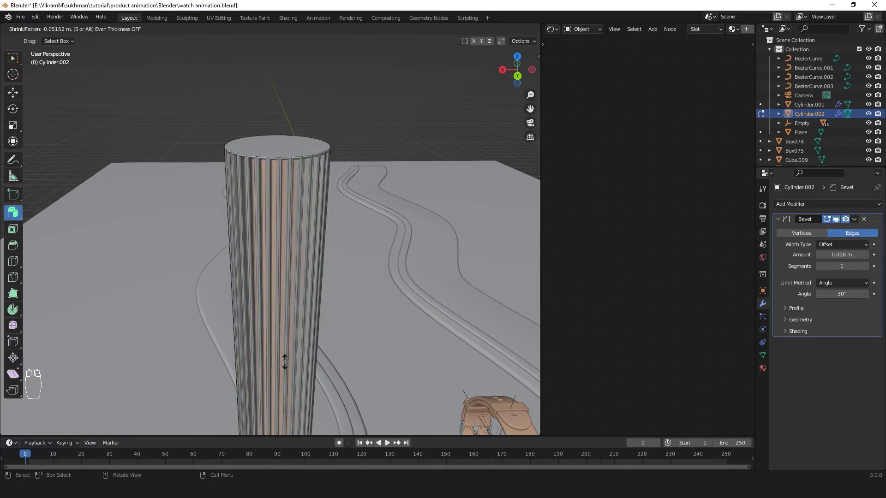
Step: Shrink alternate column faces inward to form the pillar's flutes
left_click_drag(328, 334, 38, 34)
left_click(99, 56)
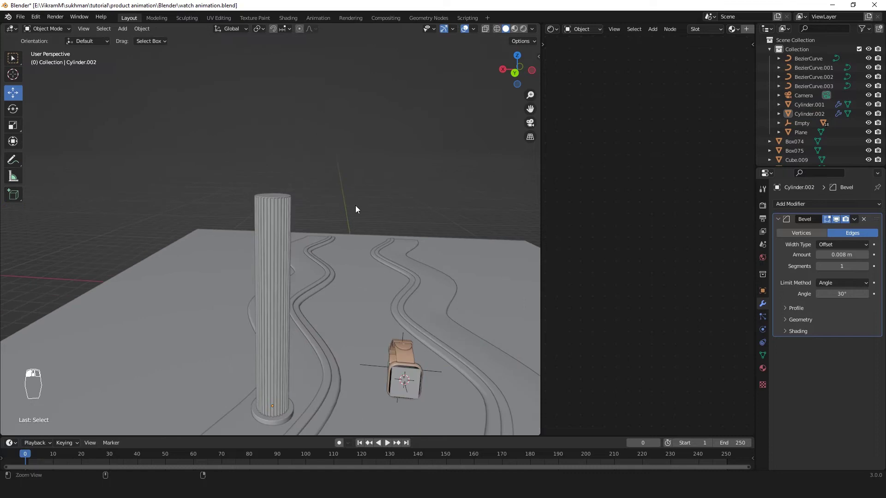
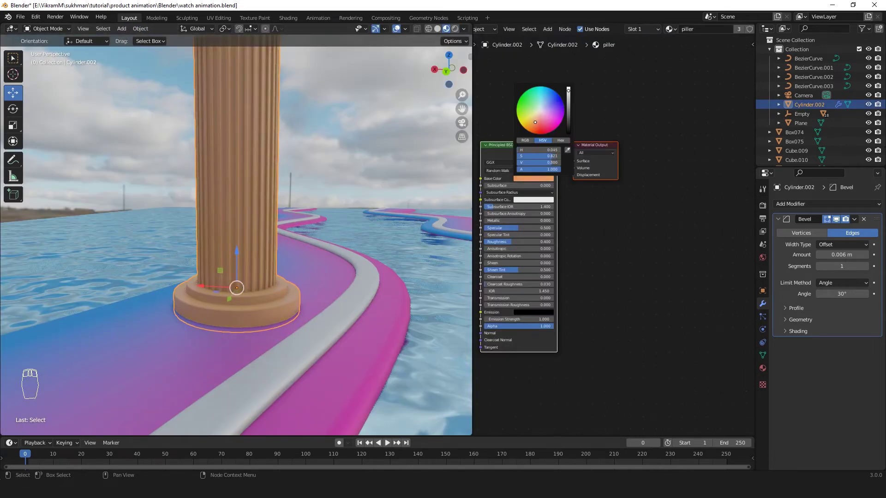
Step: Shift the 'piller' material's base colour on the wheel to a warm, lightened peach
left_click_drag(682, 158, 313, 119)
middle_click(313, 120)
left_click_drag(598, 178, 613, 126)
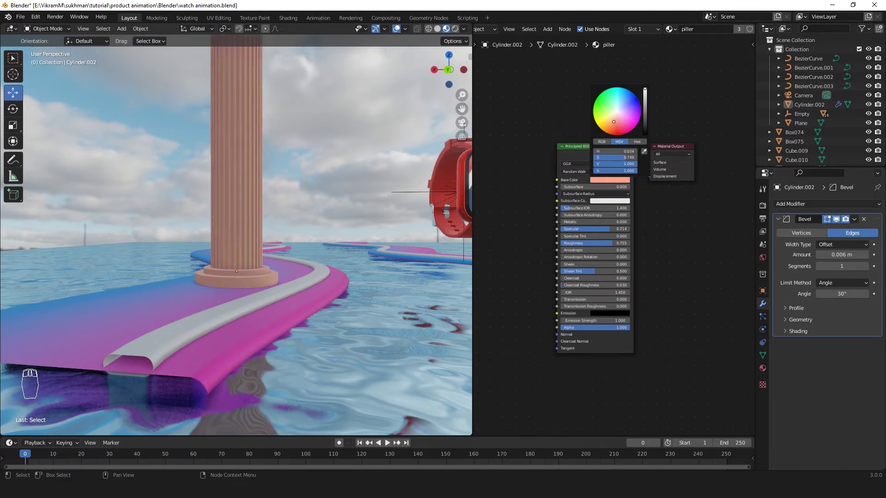
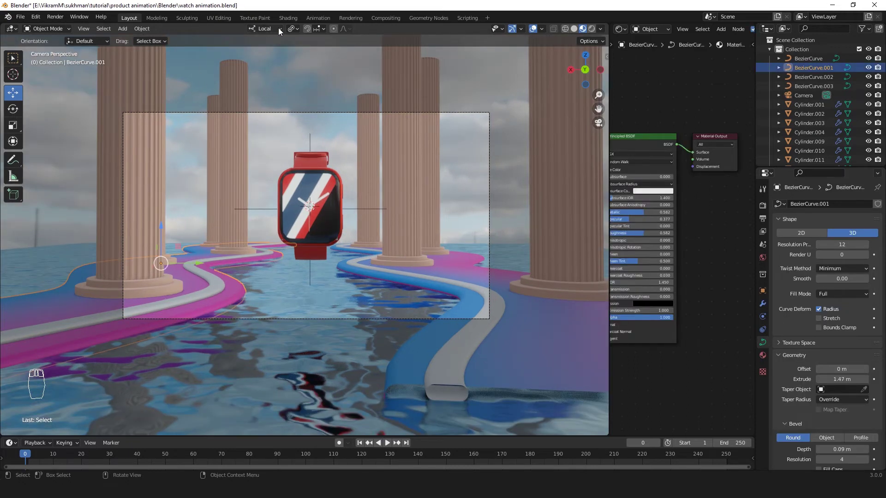
Step: Select BezierCurve.001 to widen and reposition the ribbon beneath the pillars
left_click(147, 33)
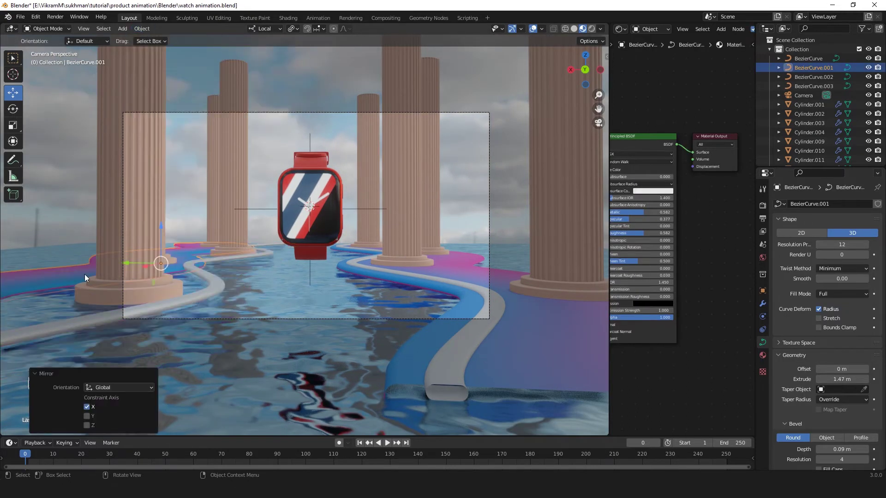
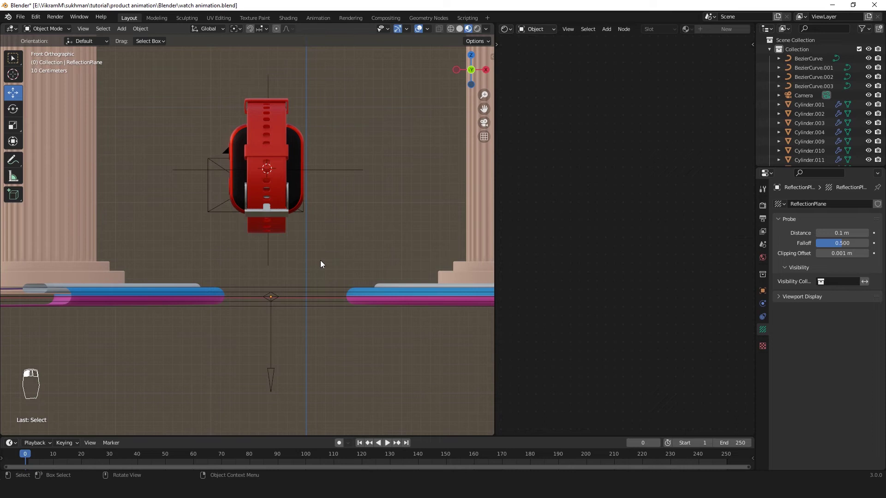
Step: Return to the camera's perspective view to check the reflection plane placement
key("KP_0")
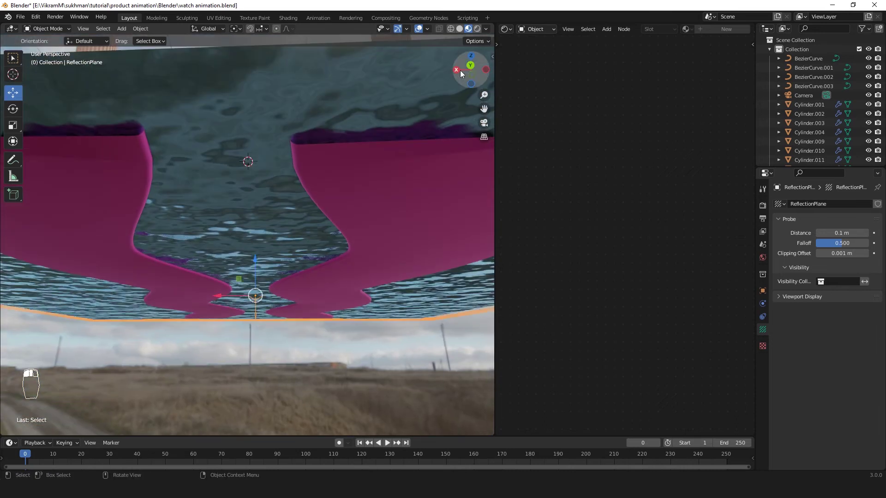
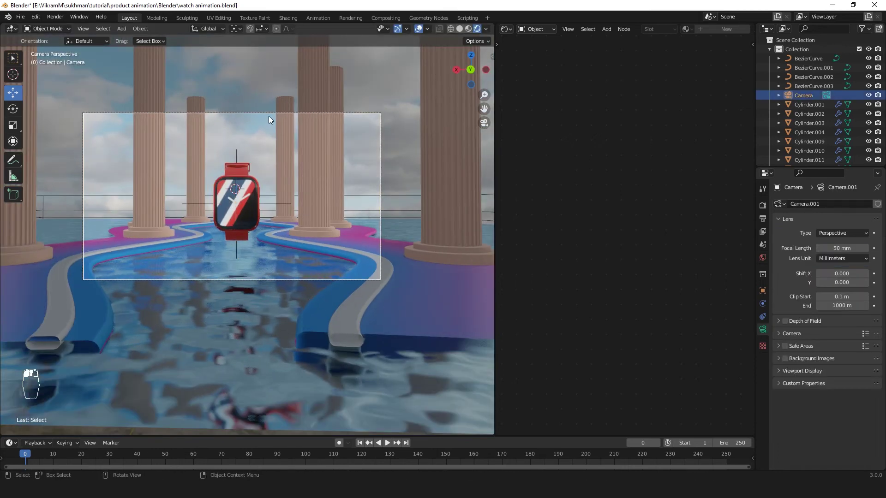
Step: Lower the camera vertically so the watch fills more of the shot
key("g")
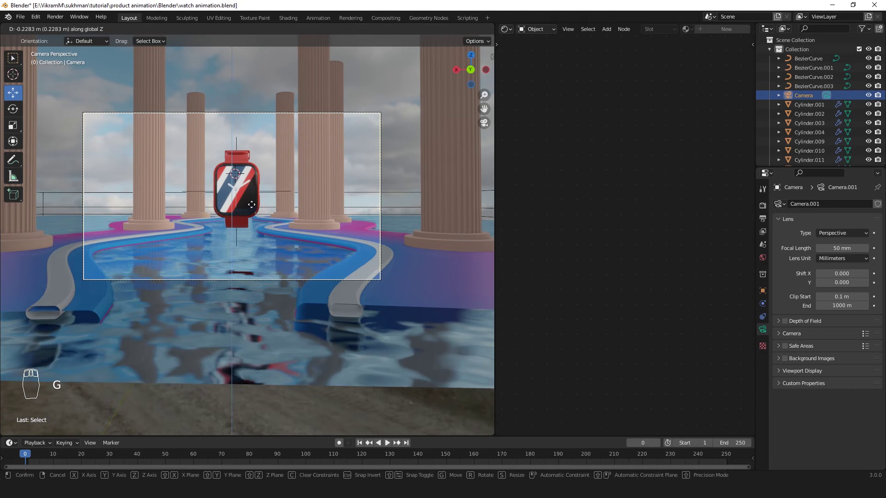
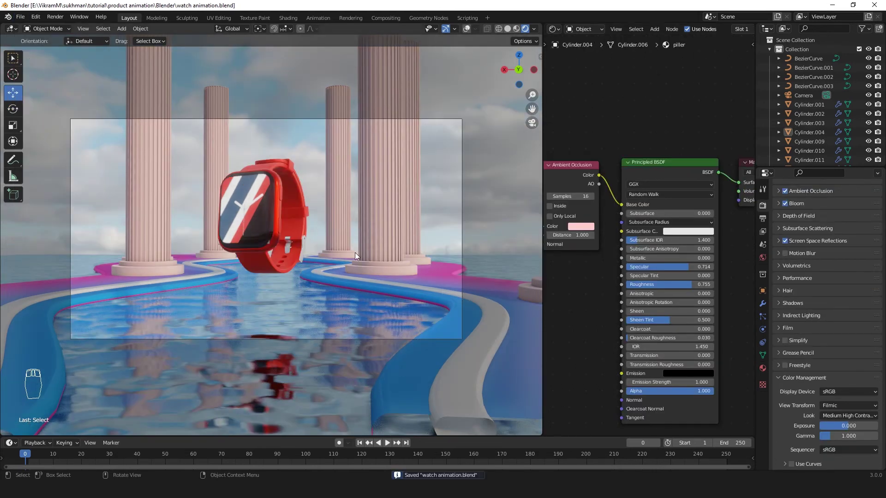
left_click_drag(354, 267, 22, 18)
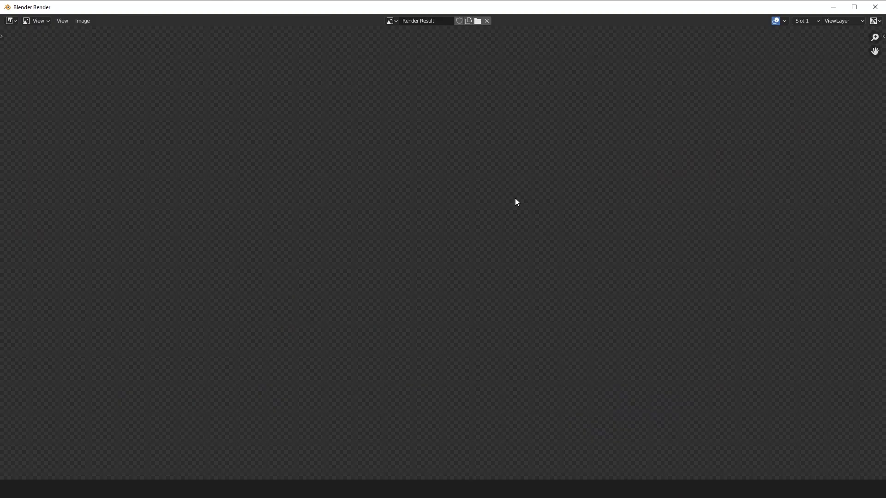
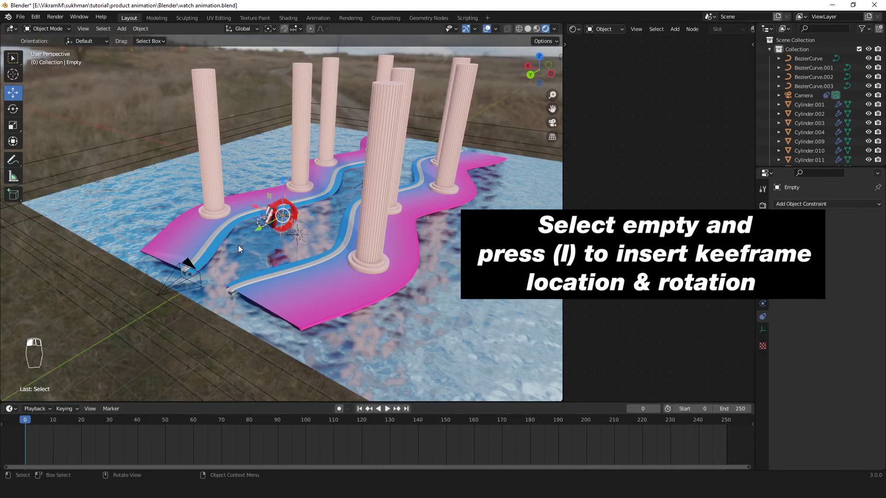
Step: Key the empty's location and rotation, then move to frame 100 for the second key
left_click(318, 215)
key("i")
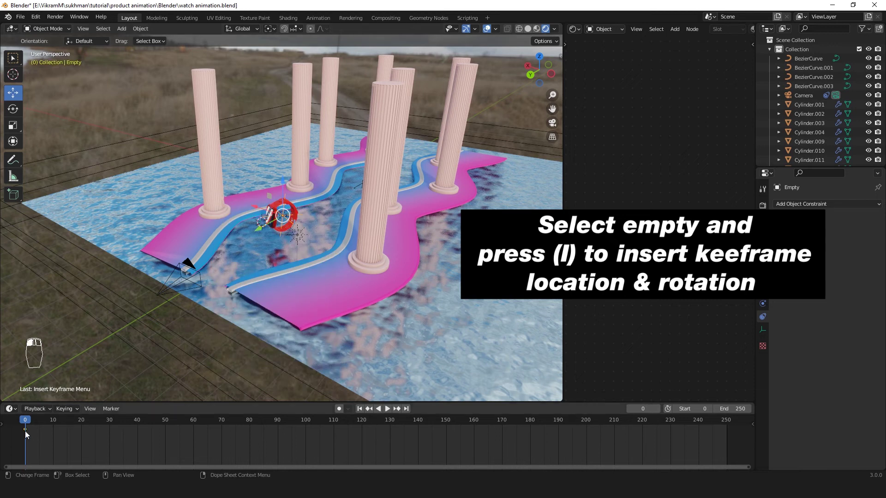
left_click_drag(29, 435, 309, 376)
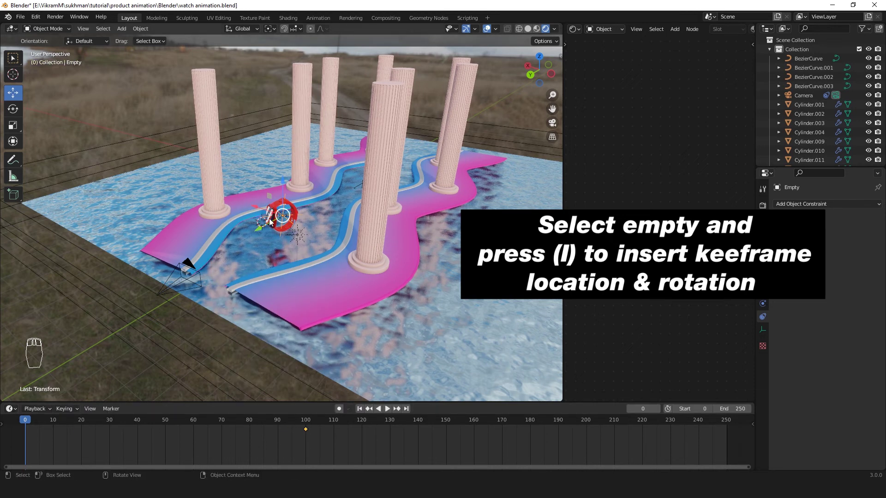
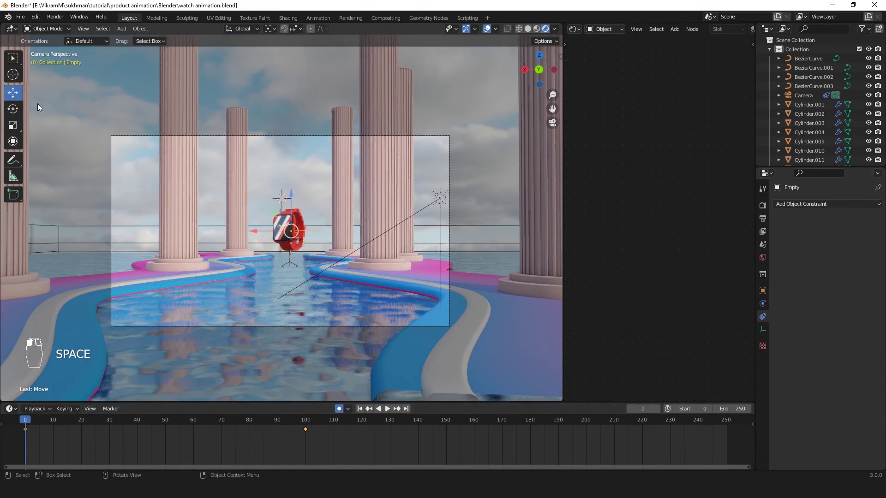
Step: Rotate the empty so the watch turns, key it again and set the keys to linear interpolation
type("las")
key("space")
key("space")
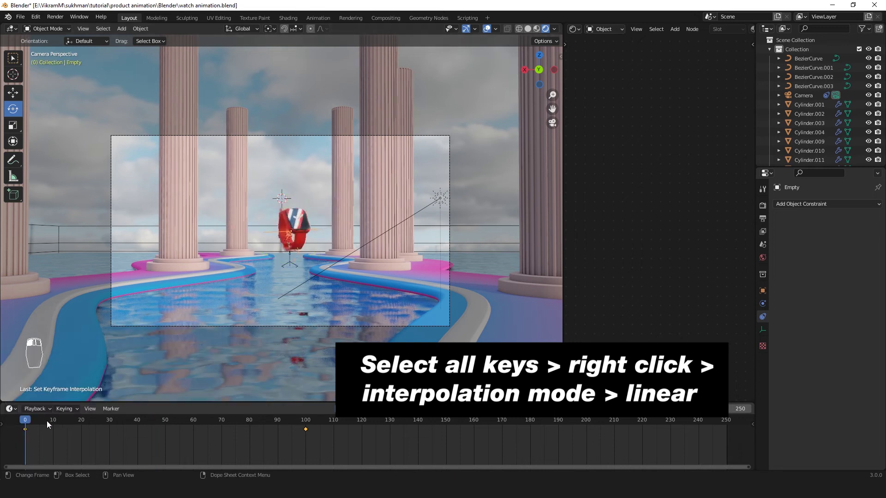
left_click_drag(308, 226, 767, 331)
Step: Set the camera's Copy Location constraint target to Box074 with the eyedropper
left_click_drag(767, 320, 871, 253)
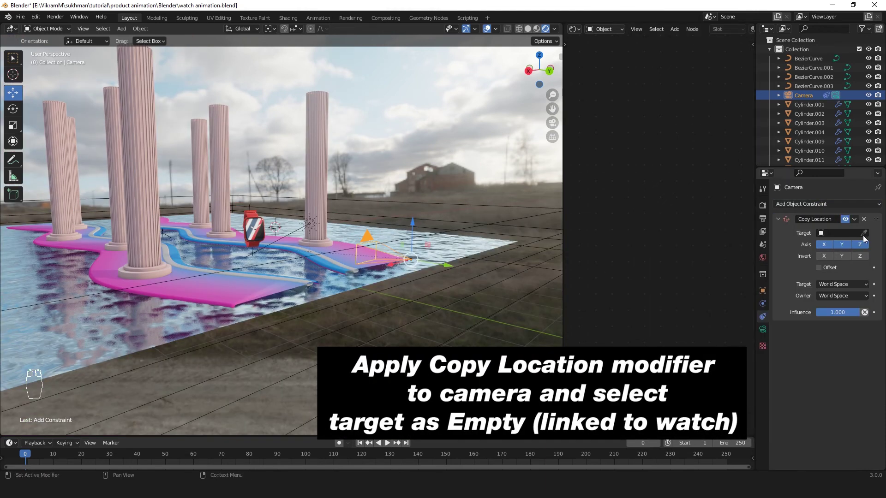
left_click_drag(865, 237, 252, 208)
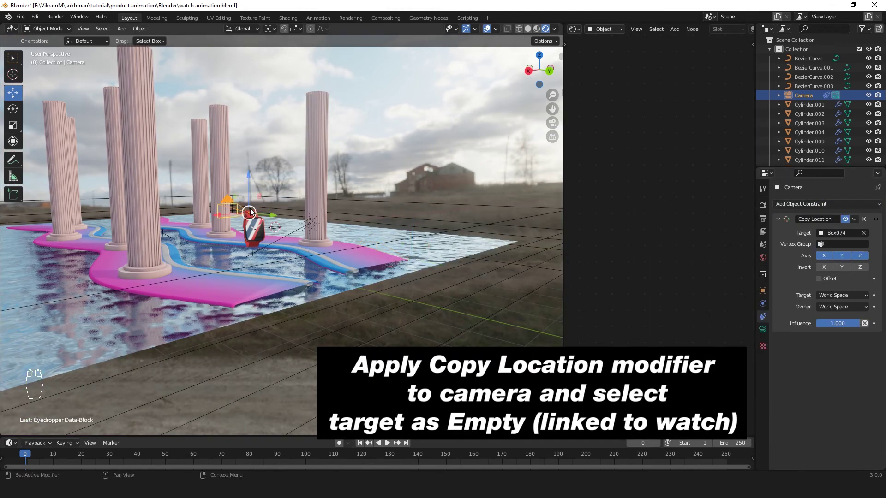
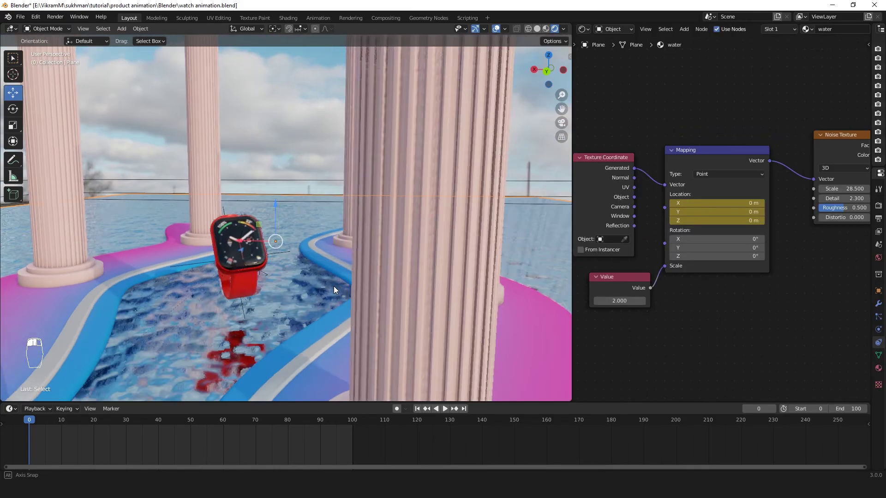
Step: Focus on the water plane, go to frame 100 and enable auto-keying for its mapping location
key("shift+h")
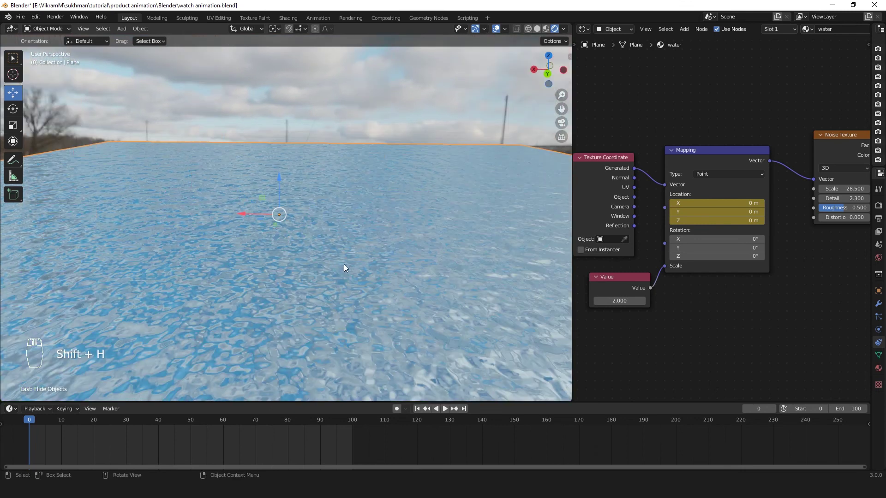
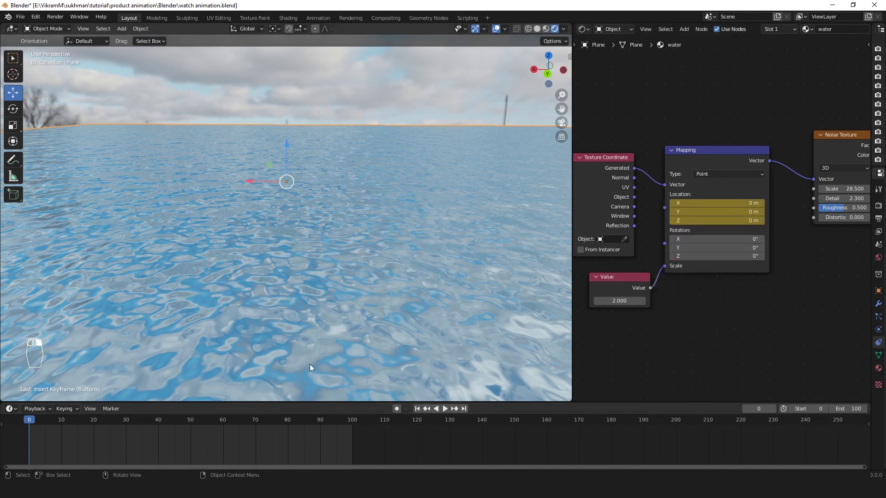
left_click_drag(731, 152, 334, 436)
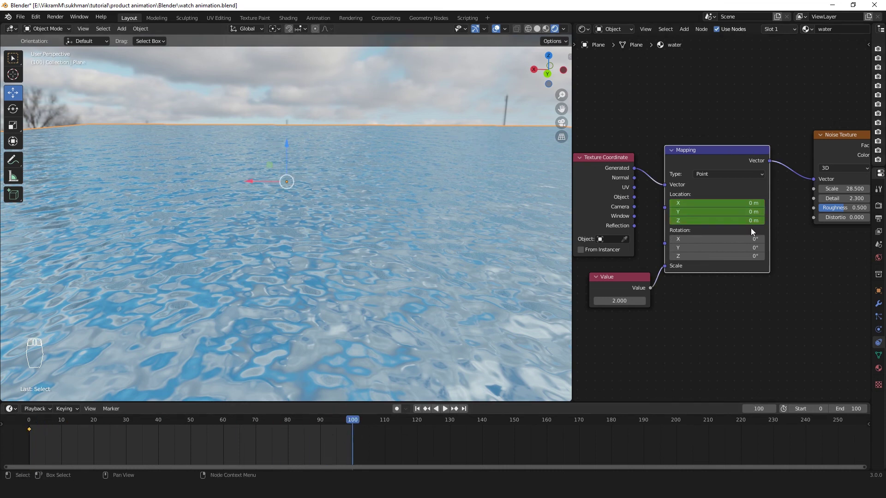
left_click(318, 423)
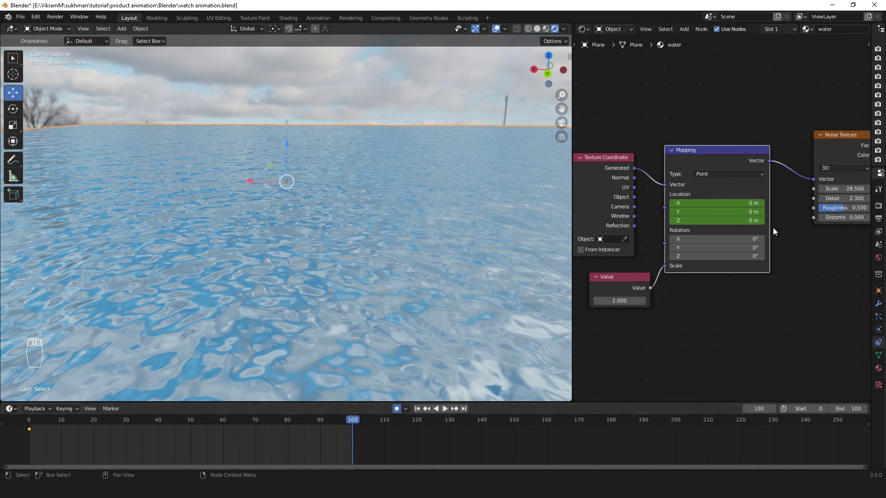
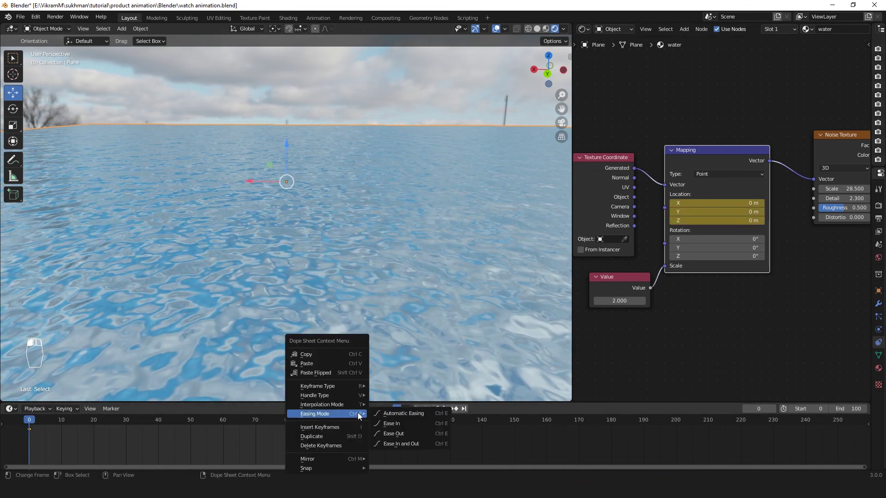
Step: Play the timeline to preview the drifting ripples, then return to the first frame
key("space")
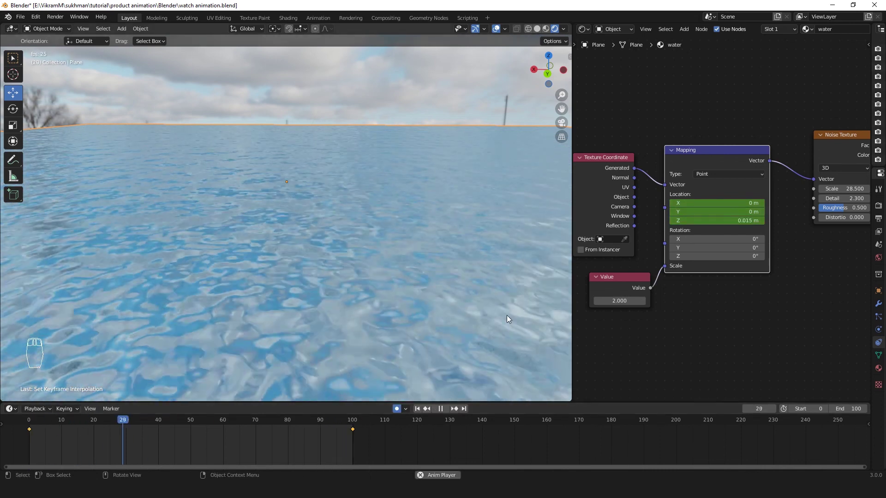
key("space")
key("space")
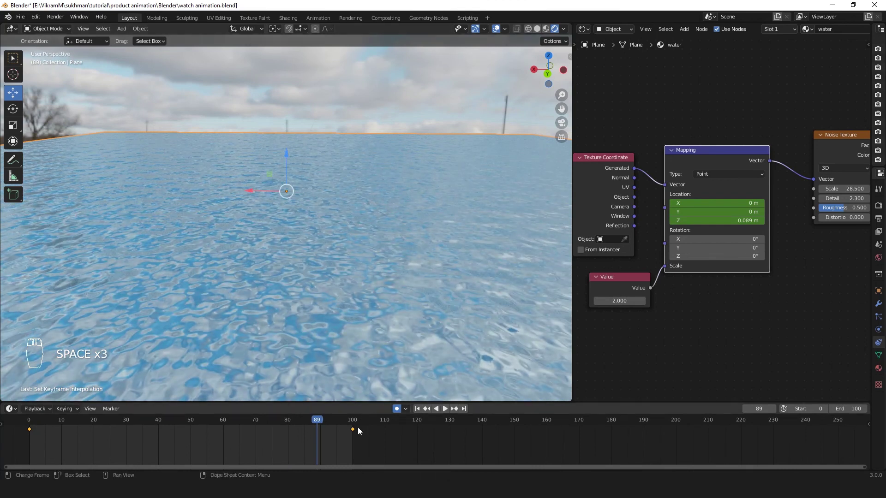
key("space")
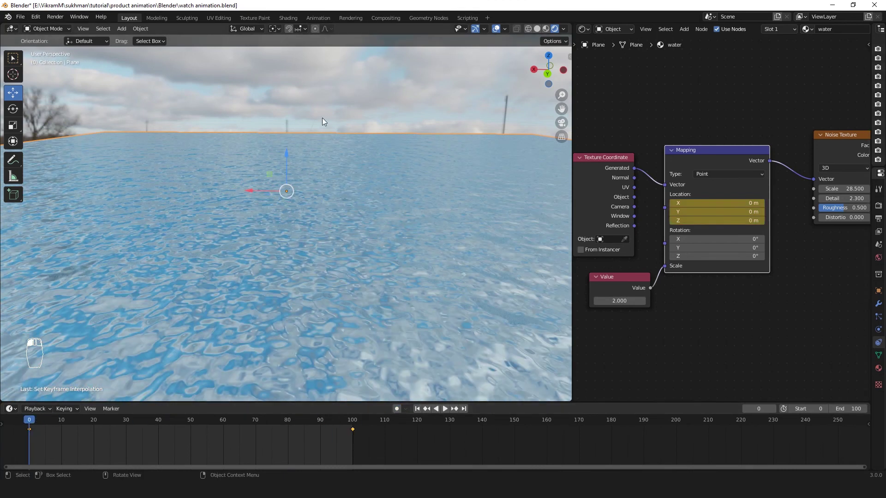